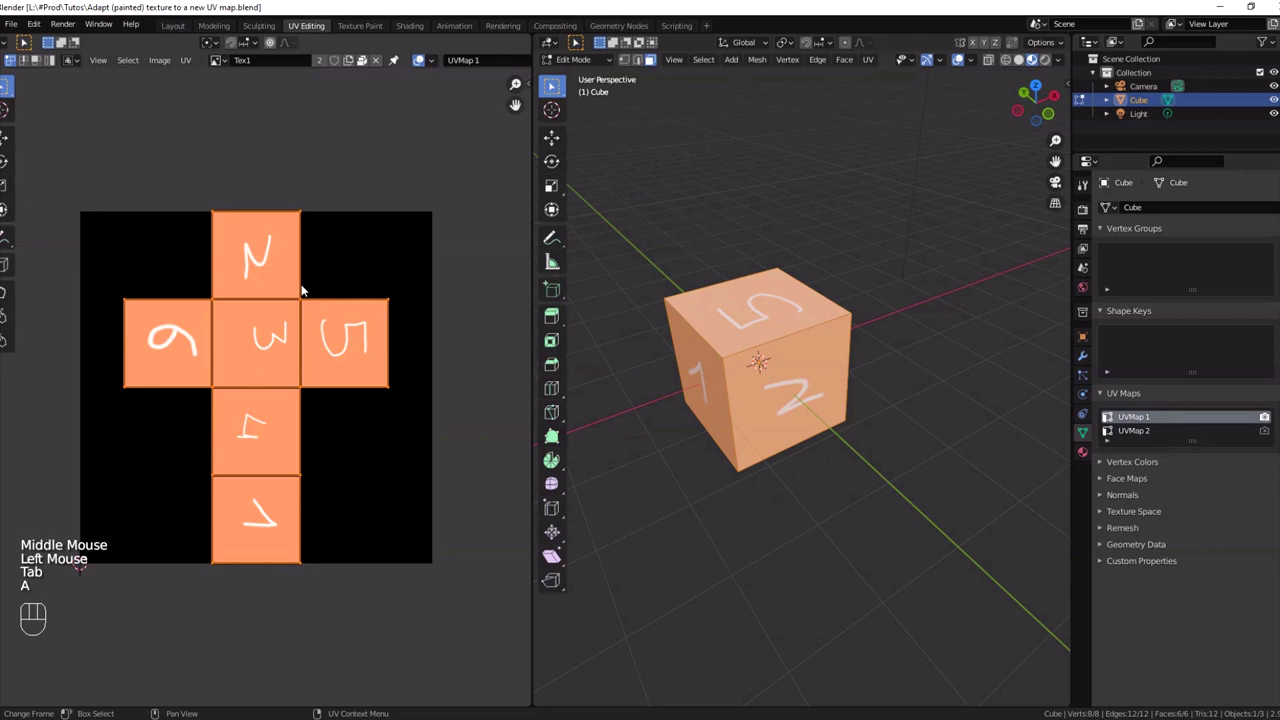
# - Make UVMap 2 the active UV map and frame the material's nodes in the Shading workspace
pyautogui.moveTo(460, 62); pyautogui.dragTo(471, 98)
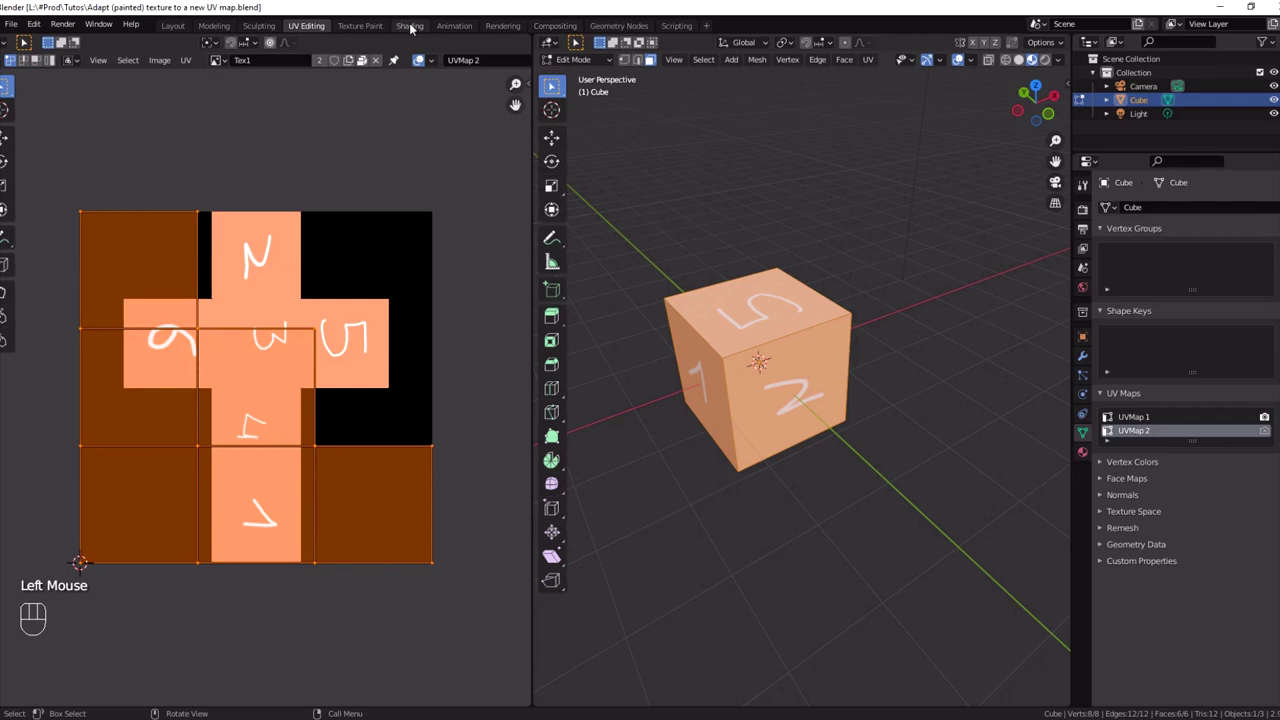
pyautogui.click(410, 25)
pyautogui.scroll(3)
pyautogui.middleClick(472, 464)
pyautogui.scroll(3)
pyautogui.moveTo(782, 283); pyautogui.dragTo(811, 354)
pyautogui.middleClick(931, 518)
pyautogui.scroll(3)
pyautogui.scroll(-3)
pyautogui.middleClick(575, 492)
# - Preview the UV Map node on UVMap 2, then return it to UVMap 1
pyautogui.moveTo(469, 548); pyautogui.dragTo(483, 571)
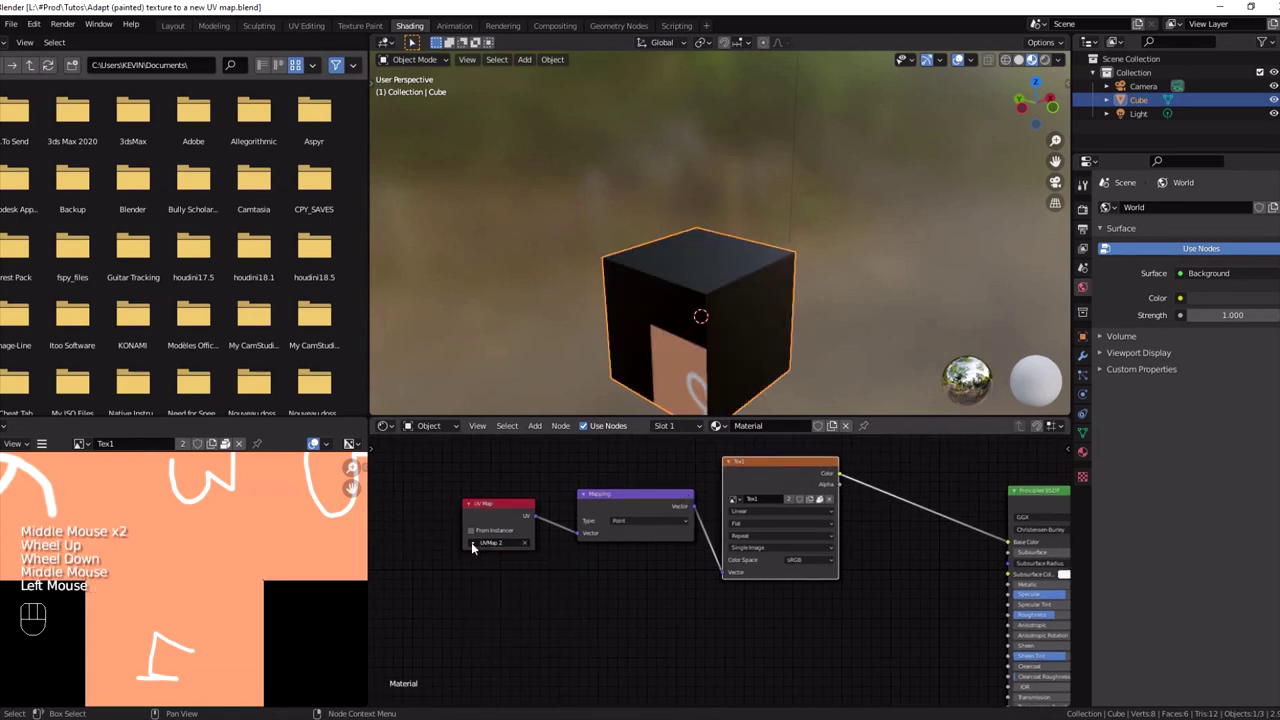
pyautogui.moveTo(472, 544); pyautogui.dragTo(491, 560)
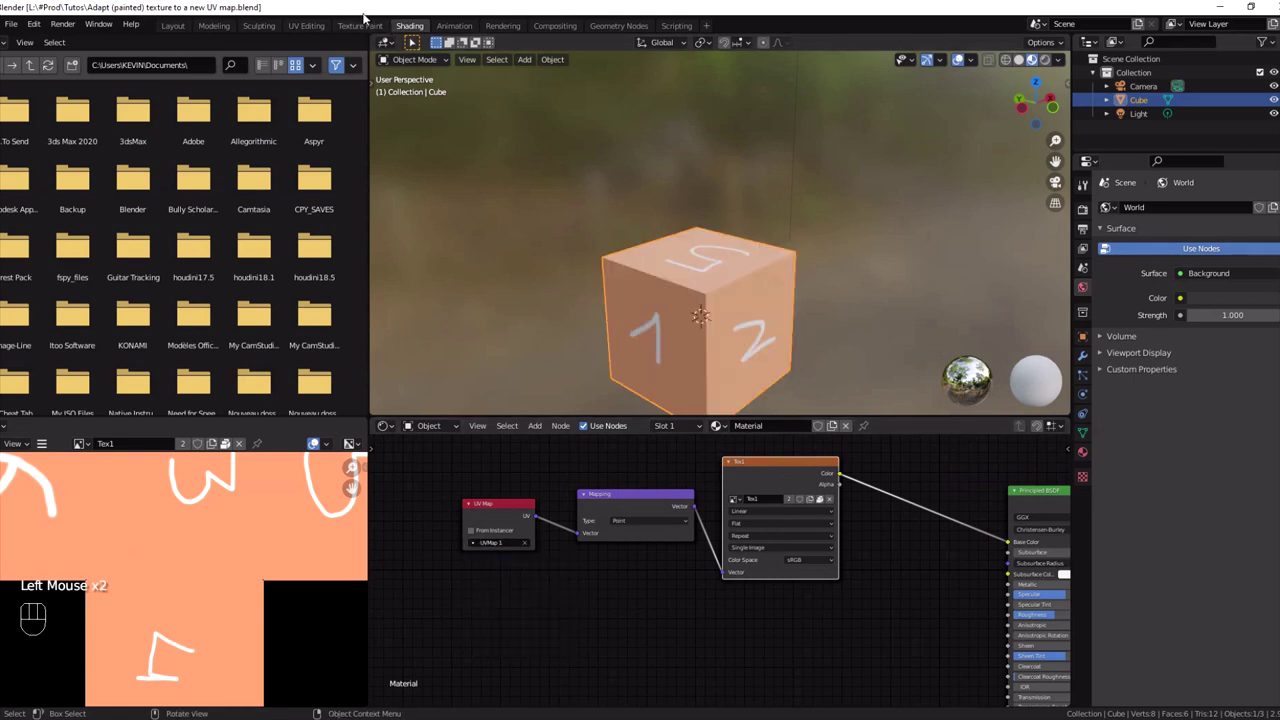
# - Create a new blank 1024 px image named Tex2 in the UV Editing workspace
pyautogui.click(318, 27)
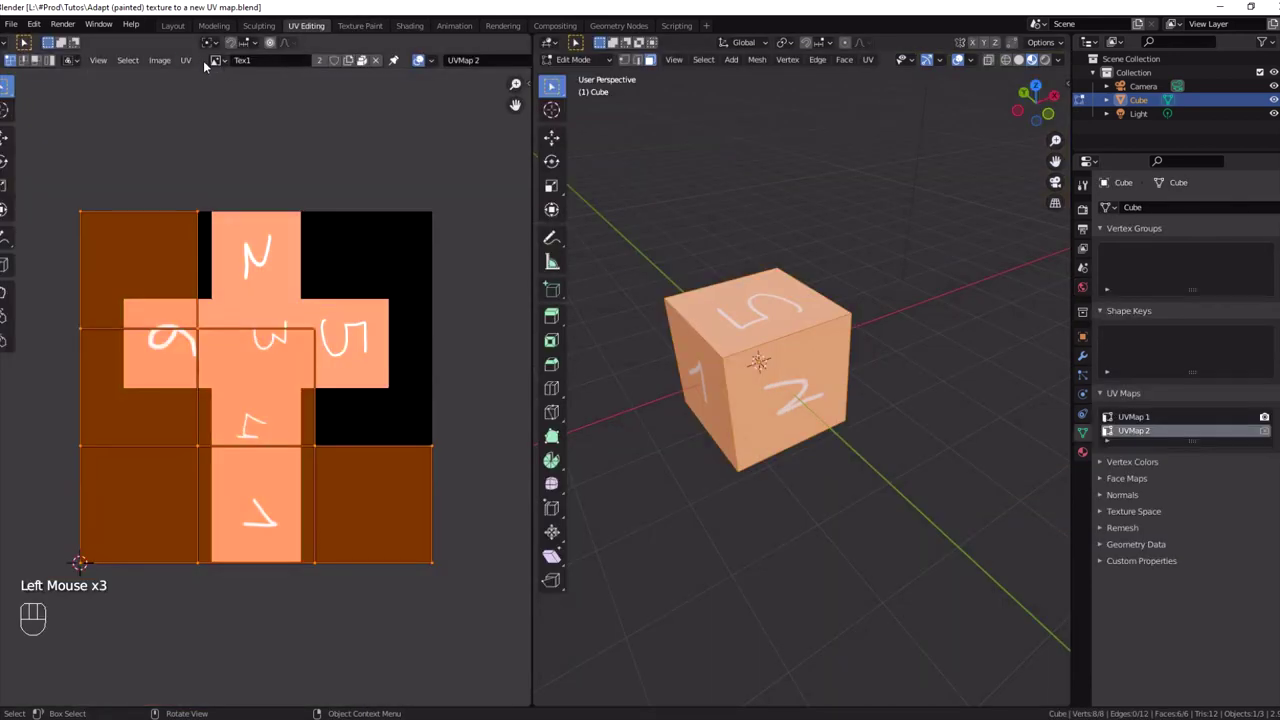
pyautogui.moveTo(169, 60); pyautogui.dragTo(329, 22)
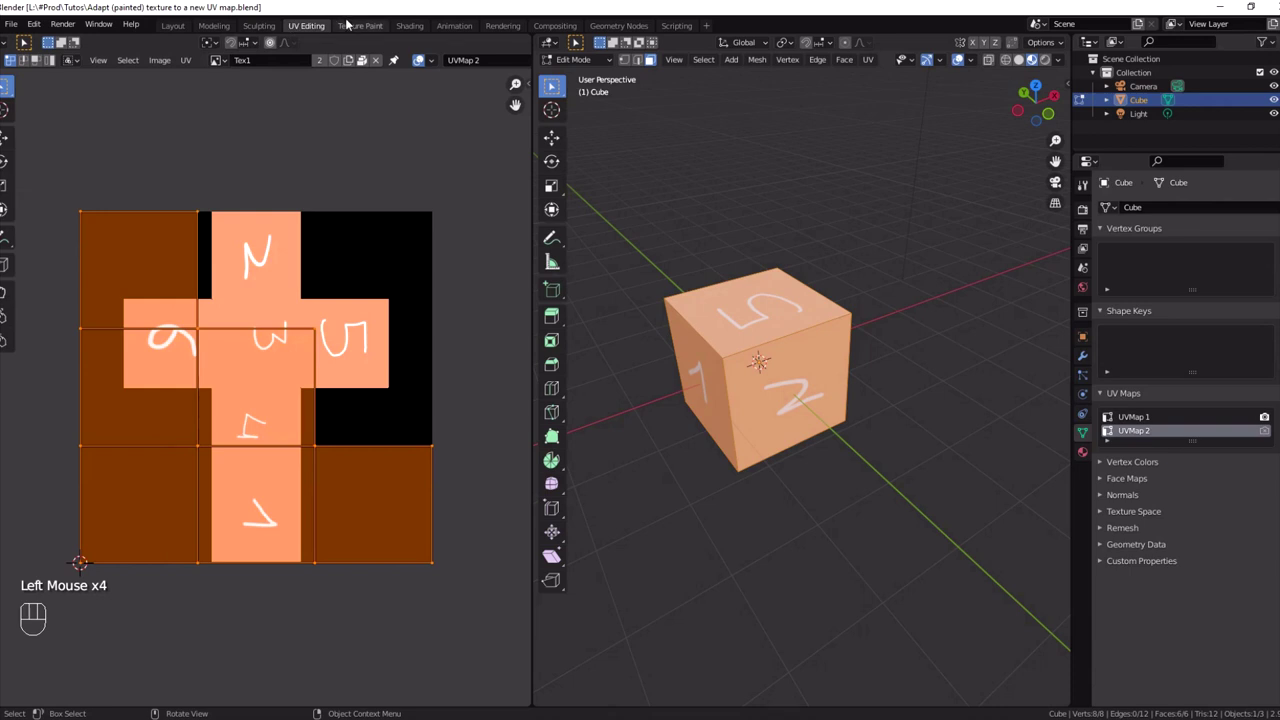
pyautogui.click(353, 23)
pyautogui.click(313, 23)
pyautogui.moveTo(172, 66); pyautogui.dragTo(199, 222)
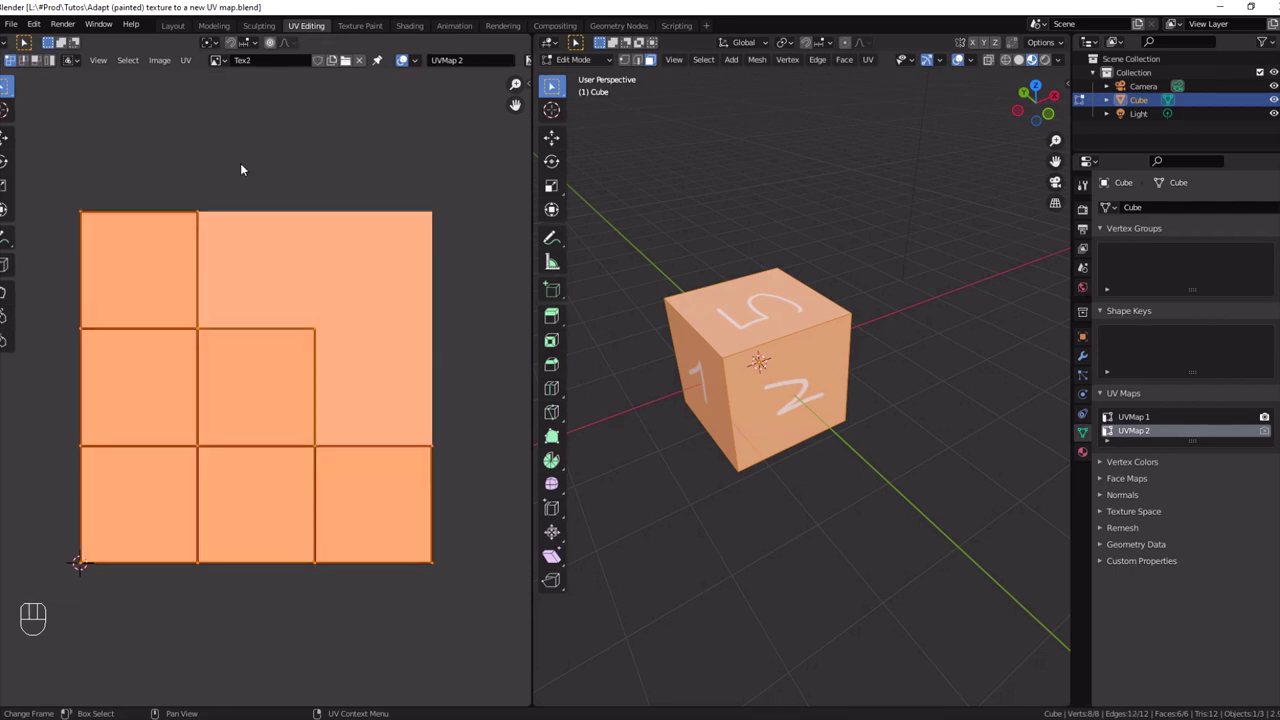
pyautogui.click(418, 34)
# - Duplicate the UV Map, Mapping and Image Texture chain below the original and keep the painted texture feeding the shader
pyautogui.moveTo(492, 473); pyautogui.dragTo(805, 611)
pyautogui.press('shift+d')
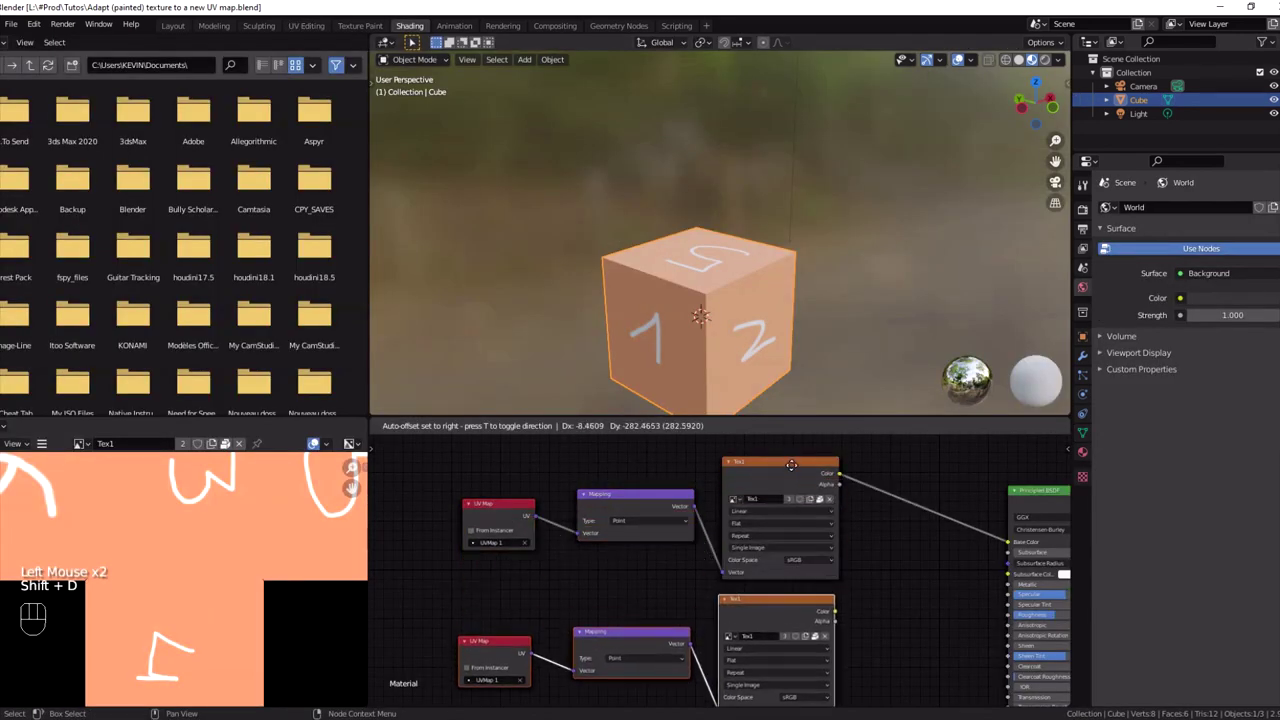
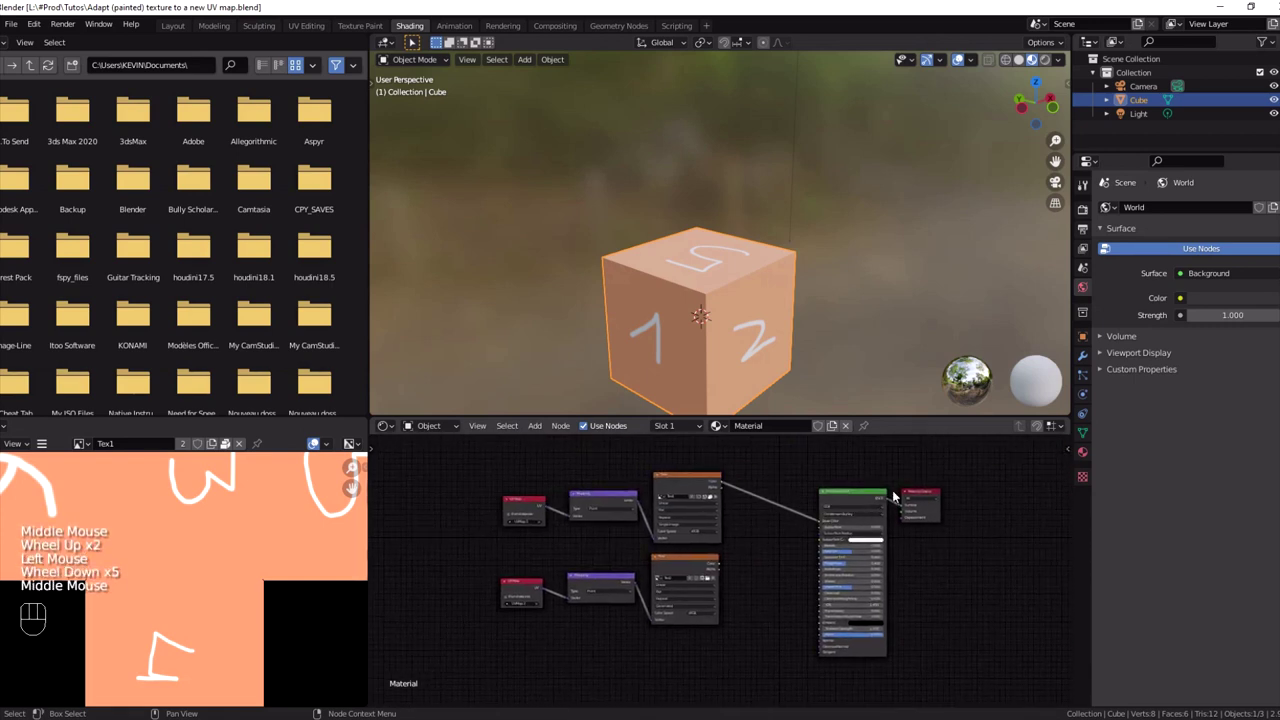
pyautogui.click(925, 492)
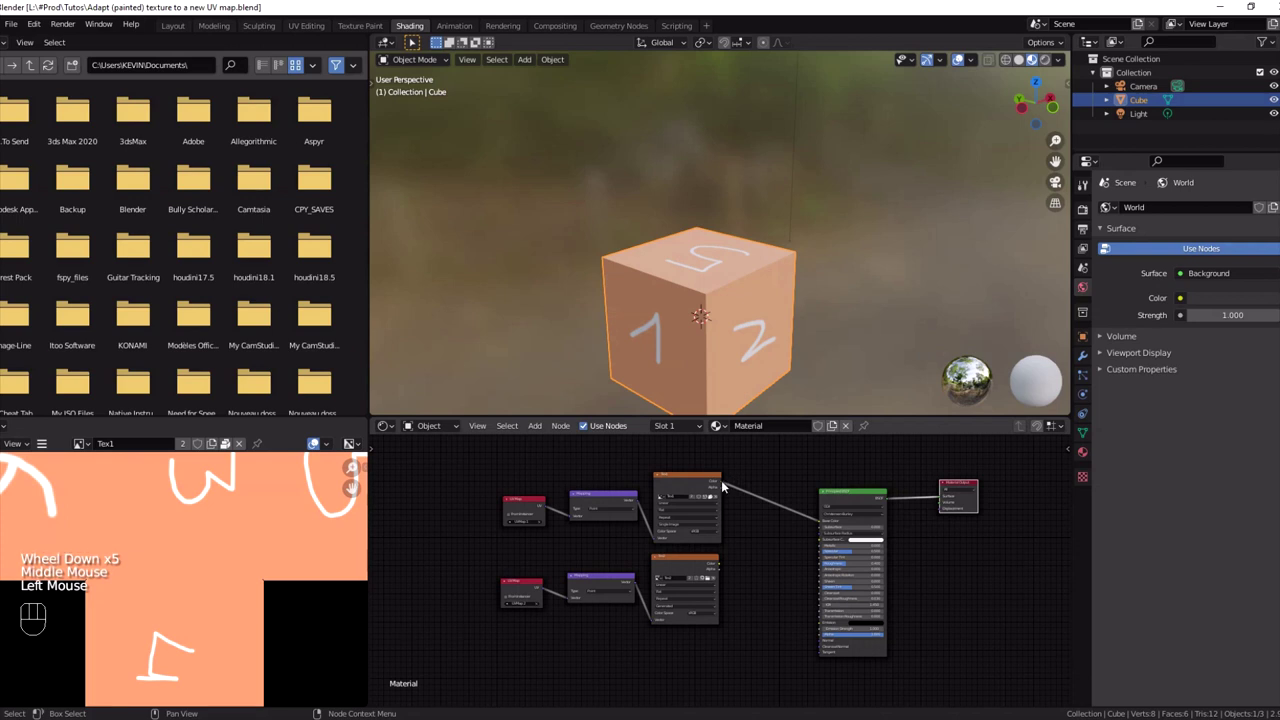
pyautogui.moveTo(721, 489); pyautogui.dragTo(918, 503)
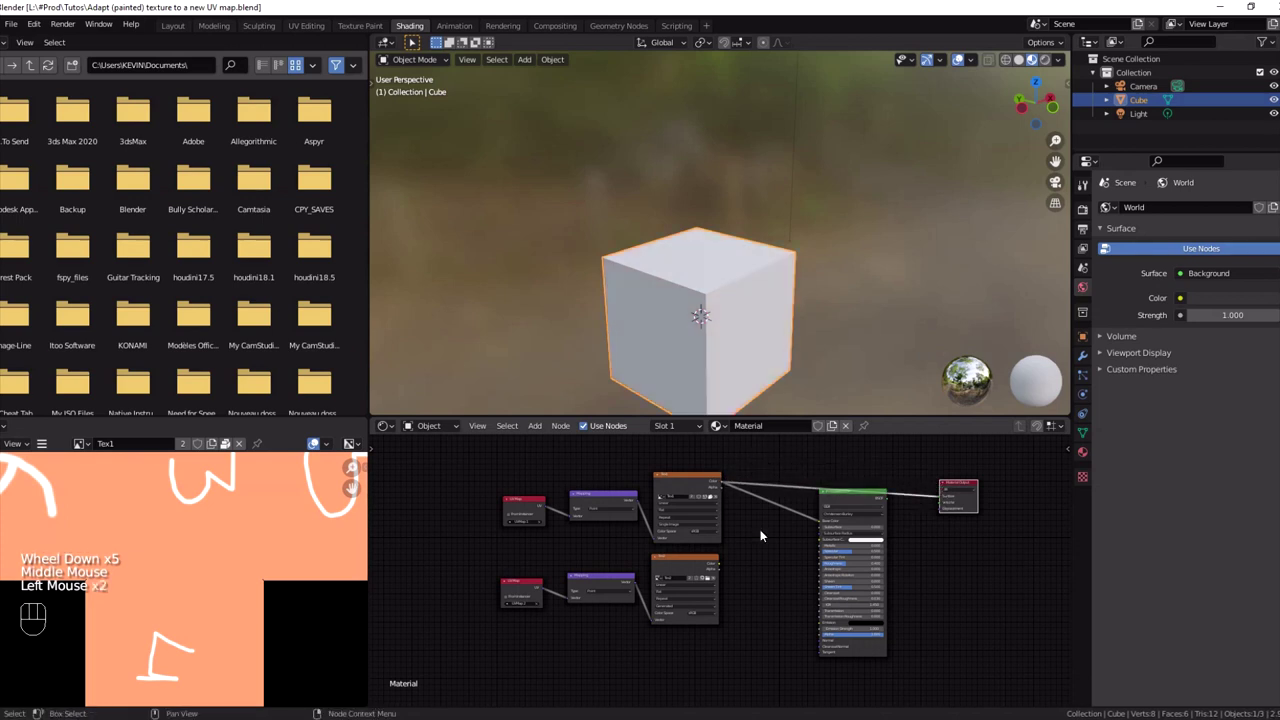
# - Point the duplicated chain at Tex2 with its UV Map node using UVMap 2
pyautogui.scroll(3)
pyautogui.middleClick(572, 564)
pyautogui.click(659, 550)
pyautogui.click(754, 563)
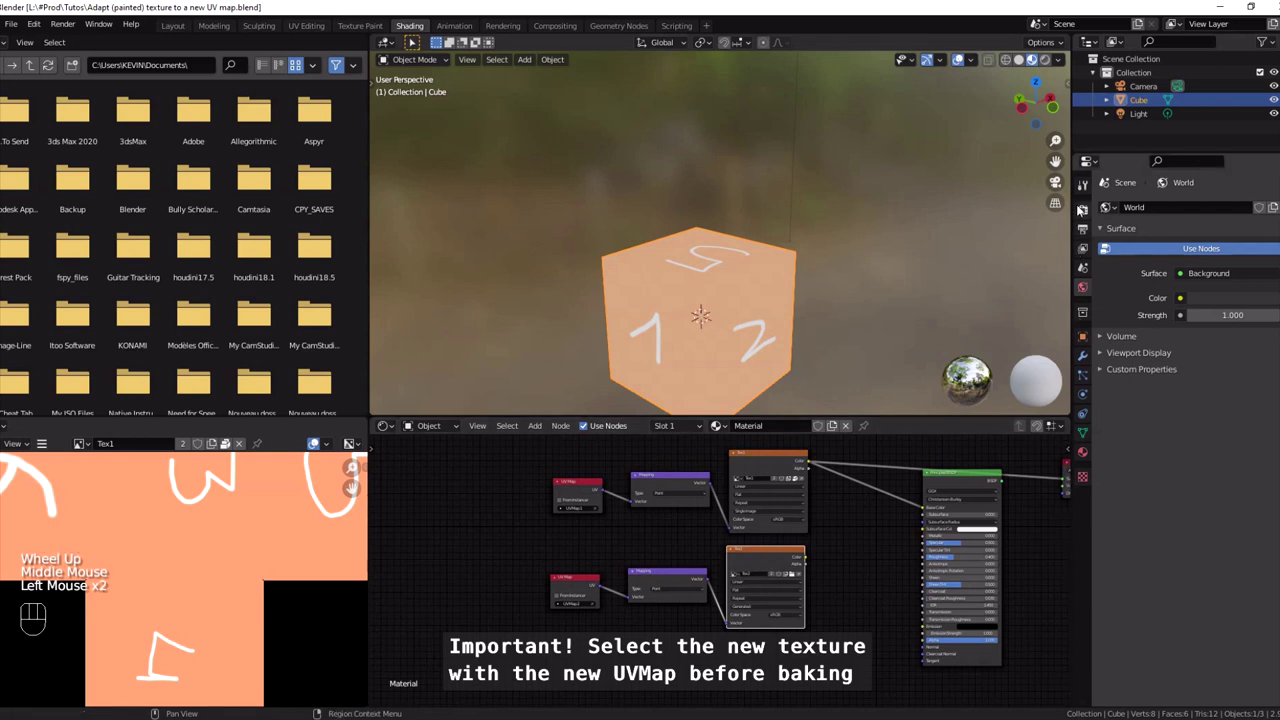
# - Switch the render engine to Cycles and expand the Bake panel
pyautogui.click(1080, 206)
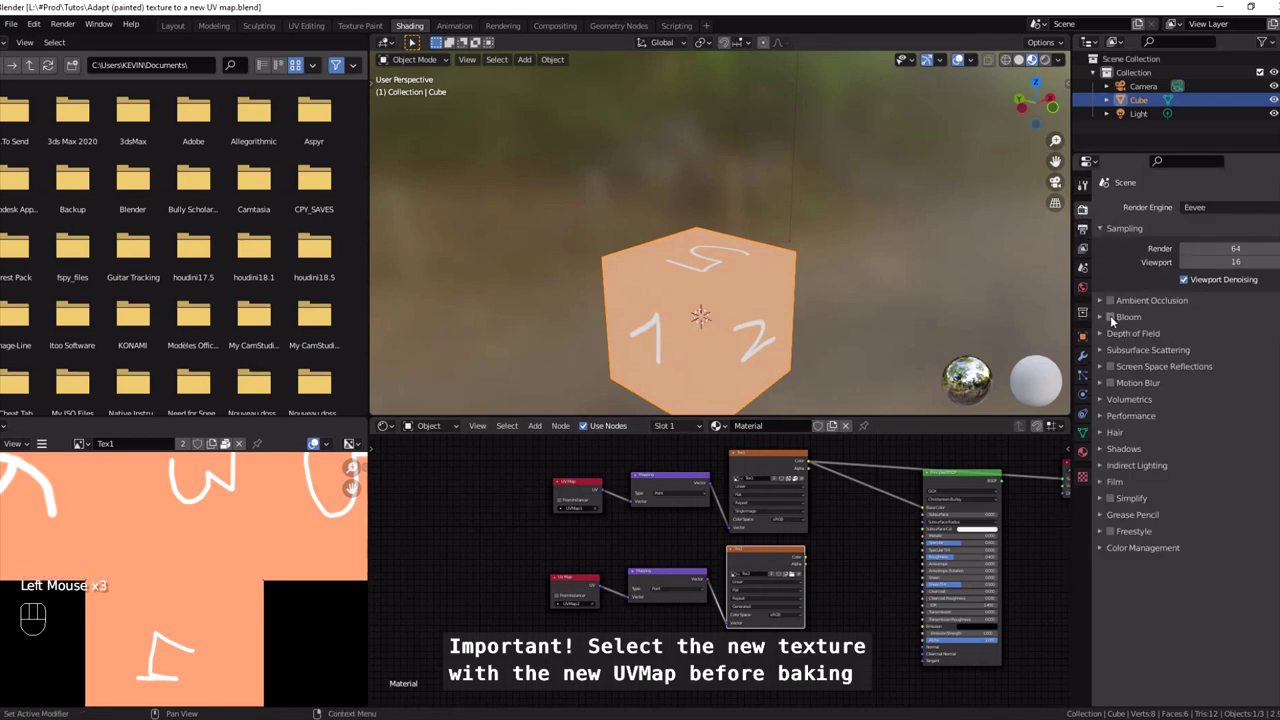
pyautogui.moveTo(1201, 210); pyautogui.dragTo(1209, 259)
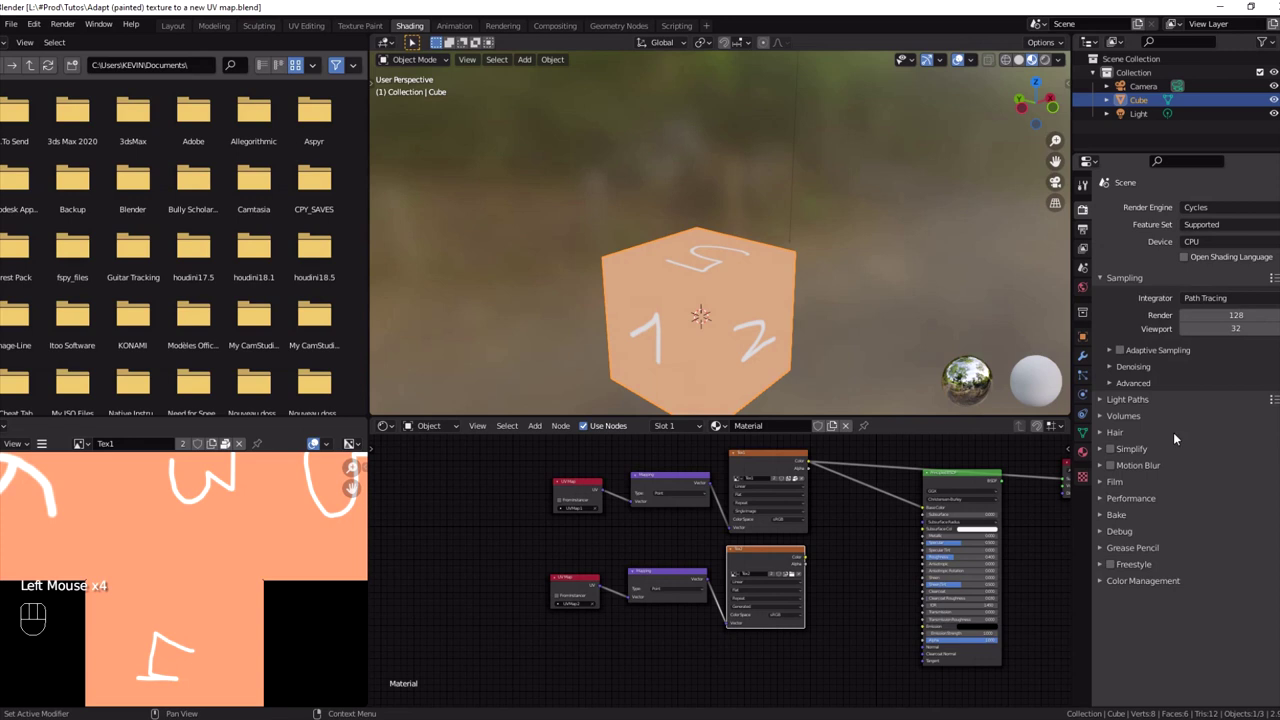
pyautogui.click(1114, 525)
# - Set the bake type to Emit with output to image textures
pyautogui.scroll(-3)
pyautogui.click(1212, 515)
pyautogui.moveTo(1212, 517); pyautogui.dragTo(1223, 620)
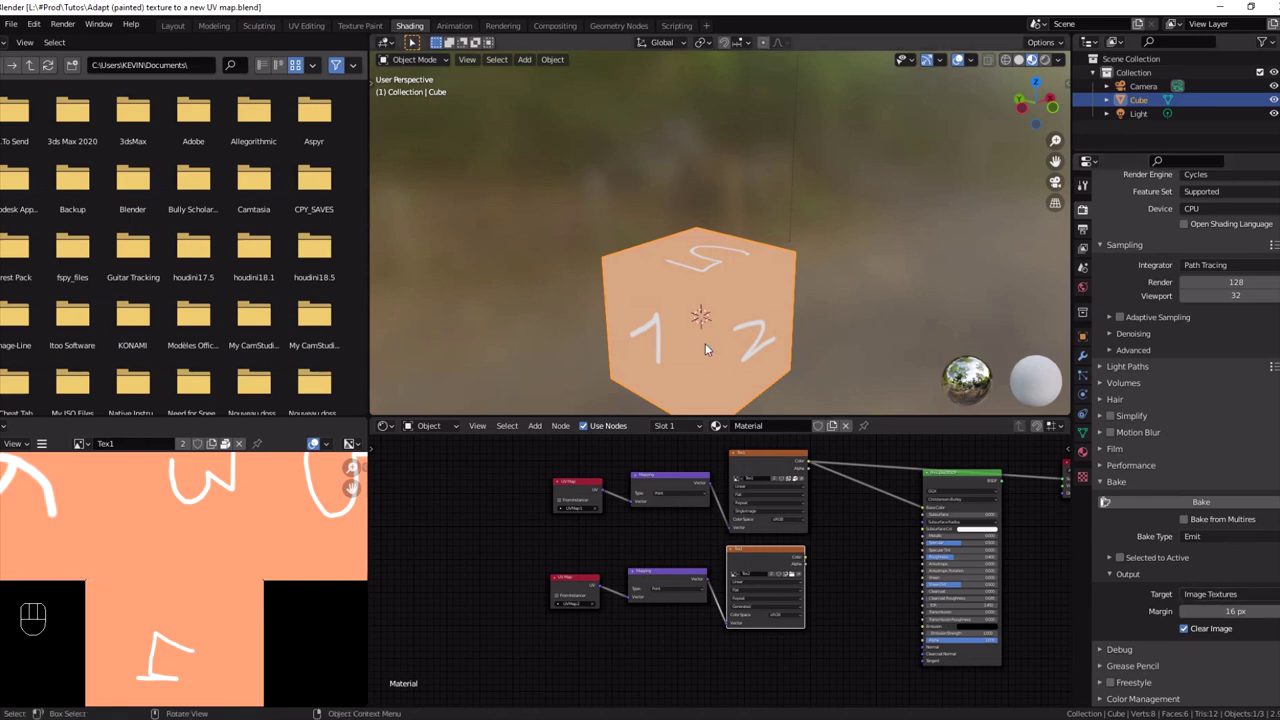
# - Run the Emit bake into Tex2 and view the numbers laid out on the second UV map
pyautogui.click(1227, 507)
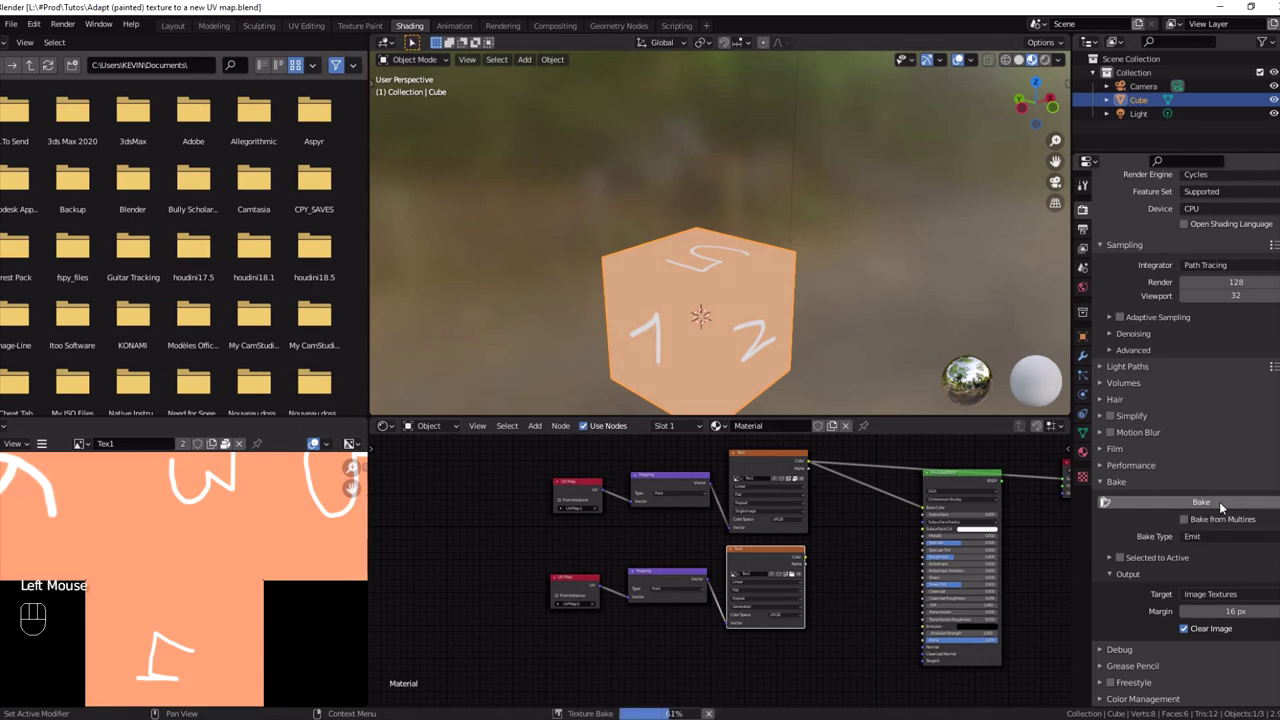
pyautogui.scroll(-3)
pyautogui.middleClick(148, 563)
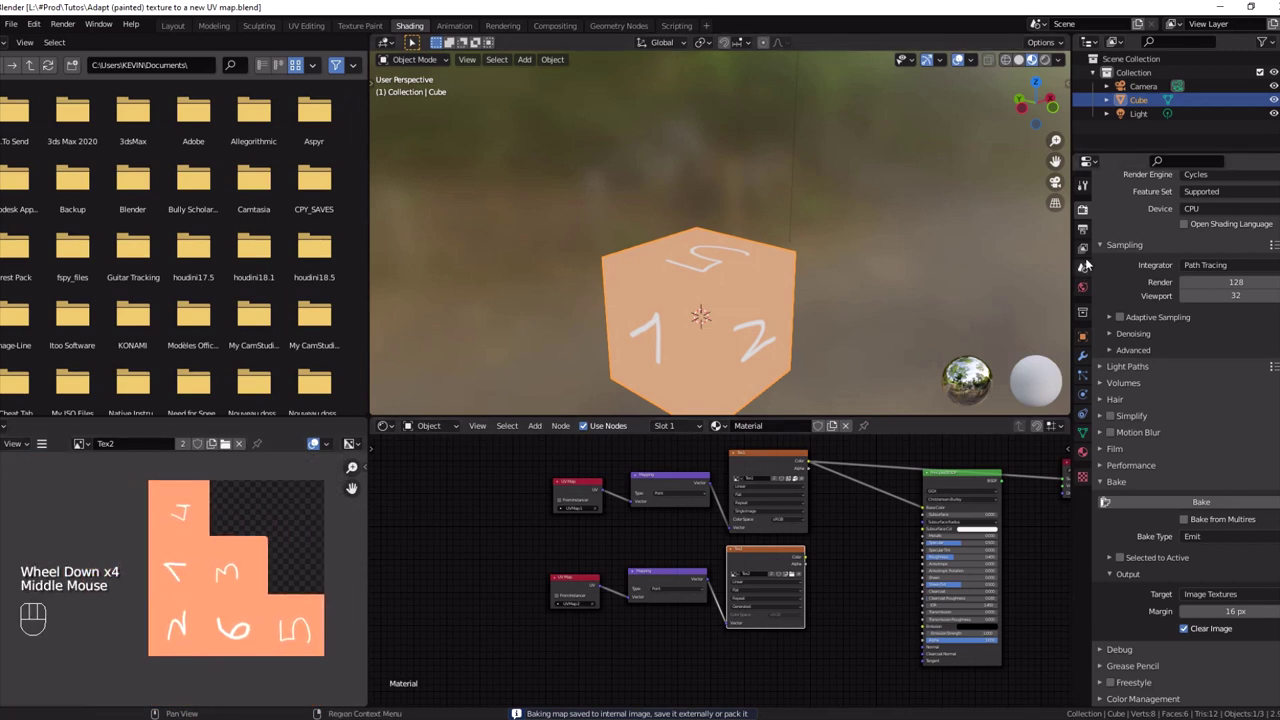
pyautogui.scroll(3)
pyautogui.moveTo(825, 555); pyautogui.dragTo(953, 502)
pyautogui.middleClick(931, 508)
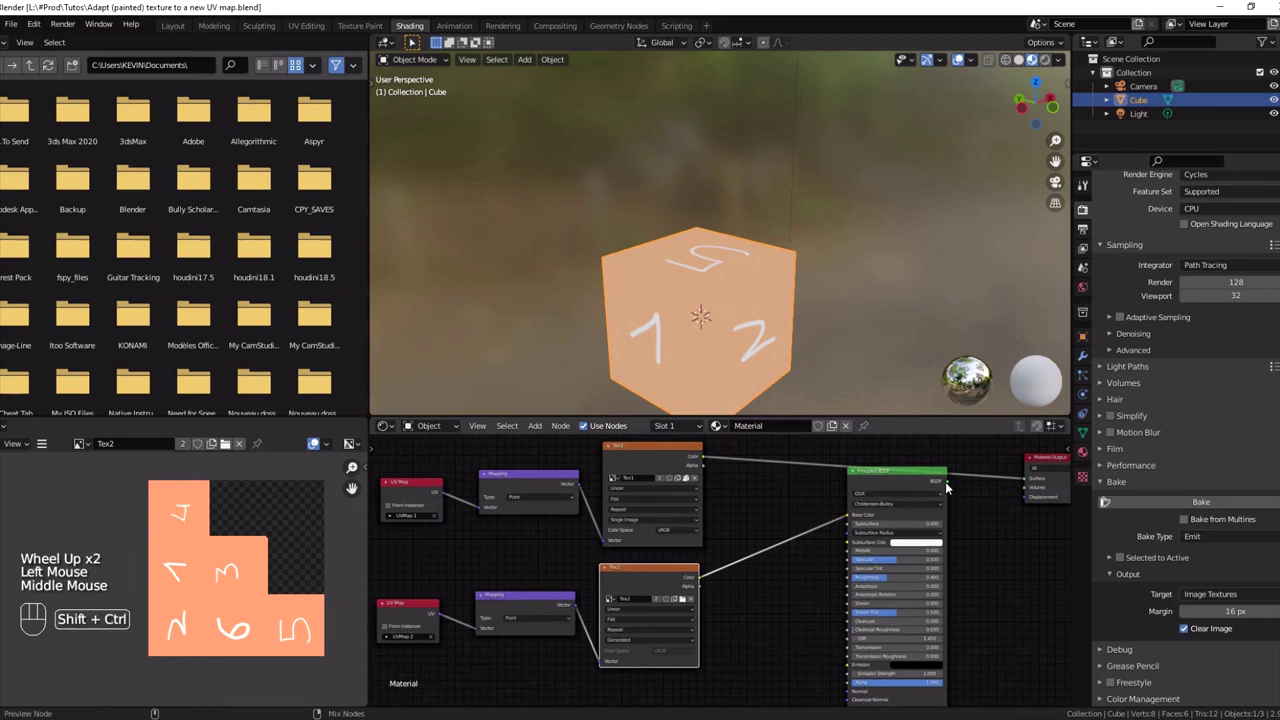
pyautogui.click(946, 483)
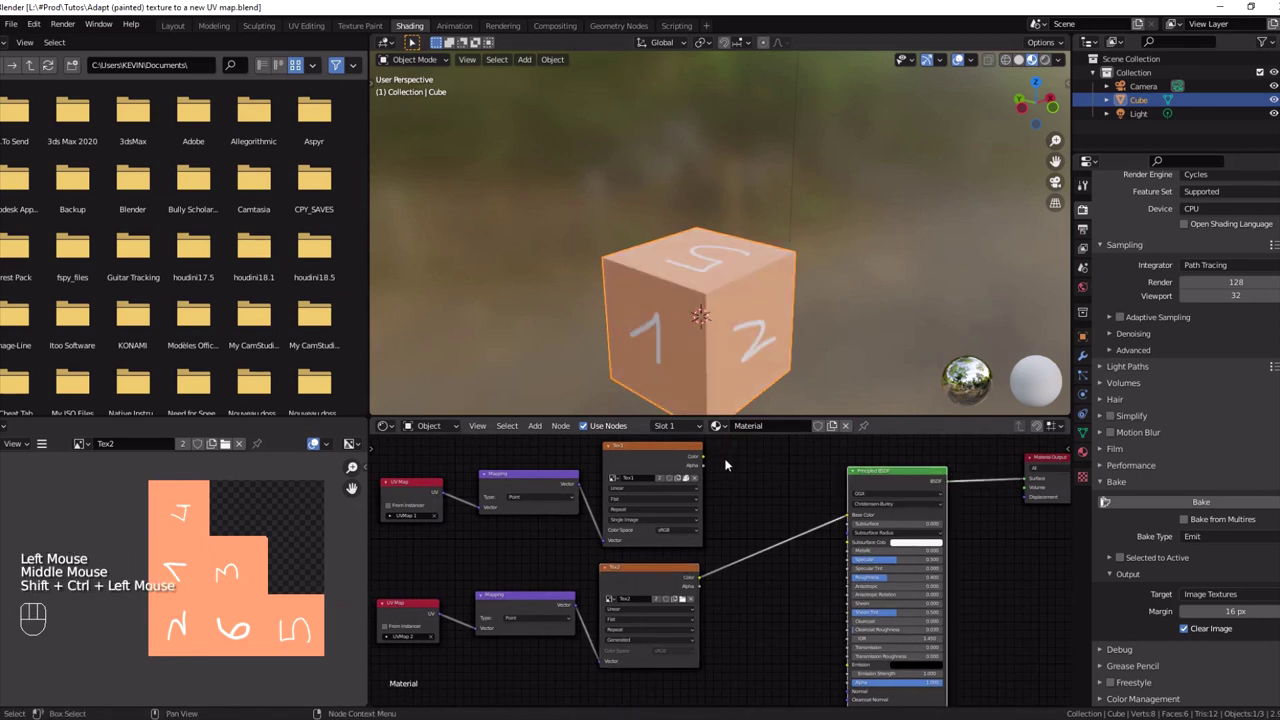
pyautogui.moveTo(718, 465); pyautogui.dragTo(847, 522)
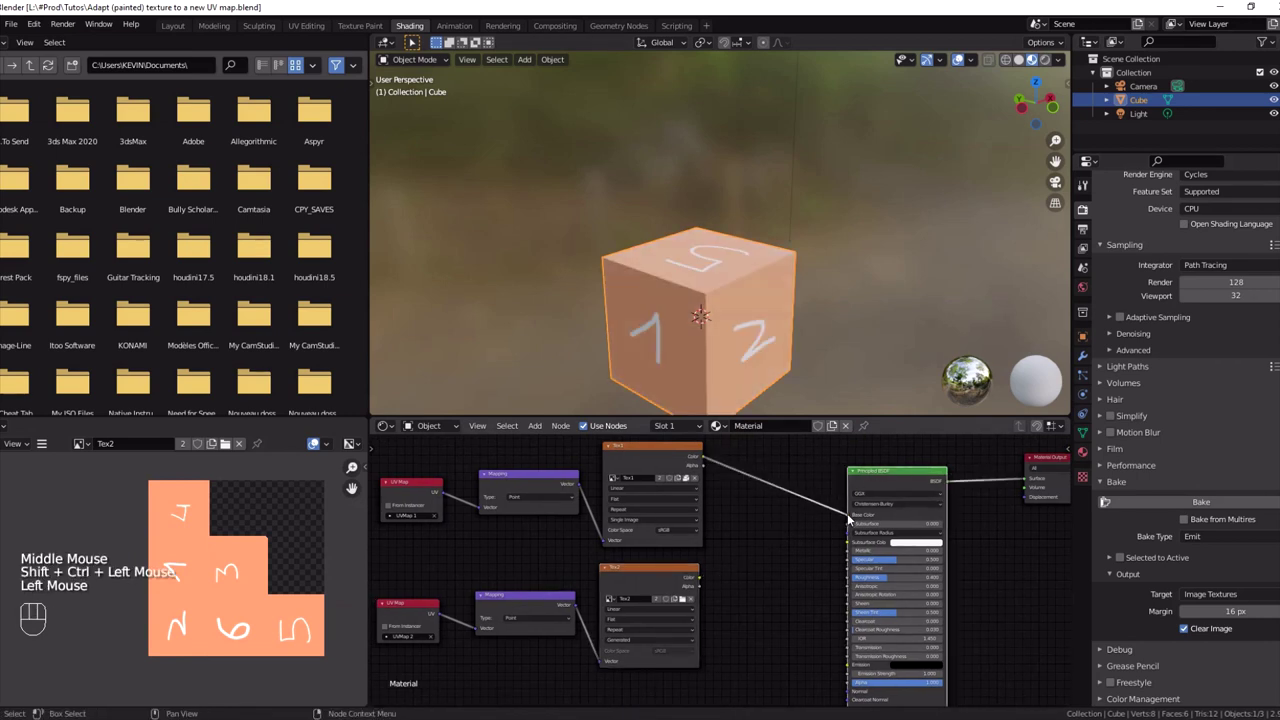
pyautogui.click(89, 449)
pyautogui.click(80, 451)
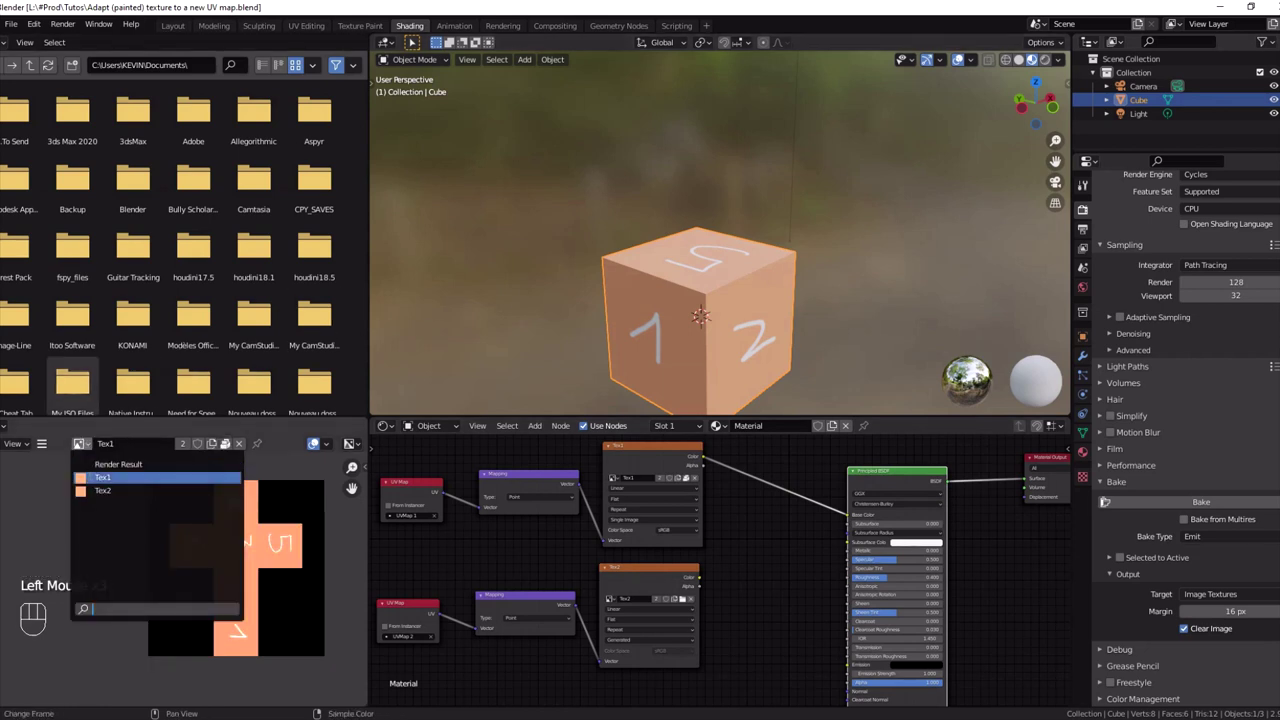